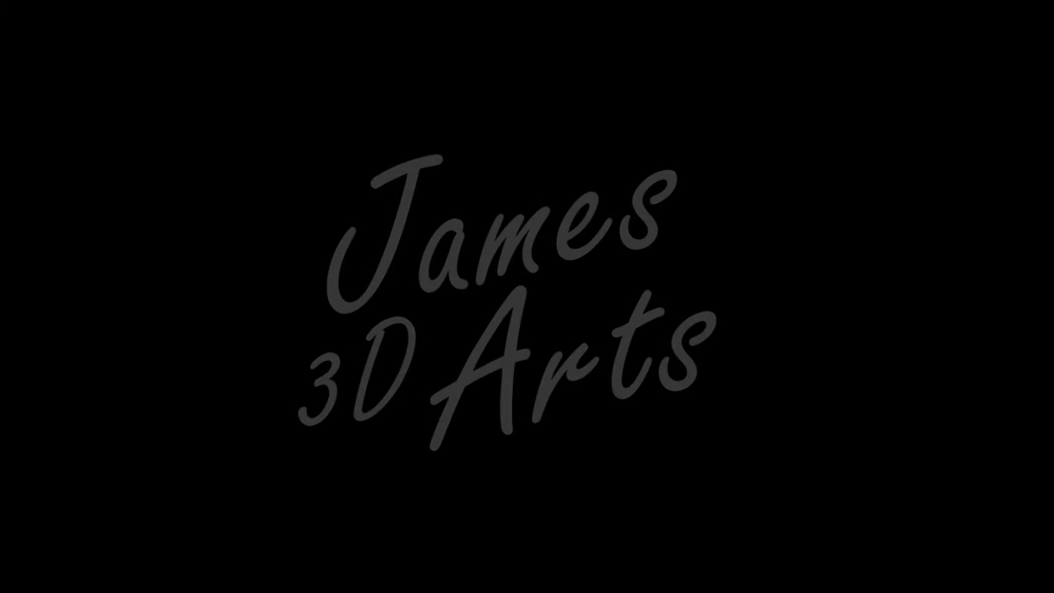
Step: Bring up the Add menu's mesh primitives in the empty scene
{"action": "key", "text": "shift+a"}
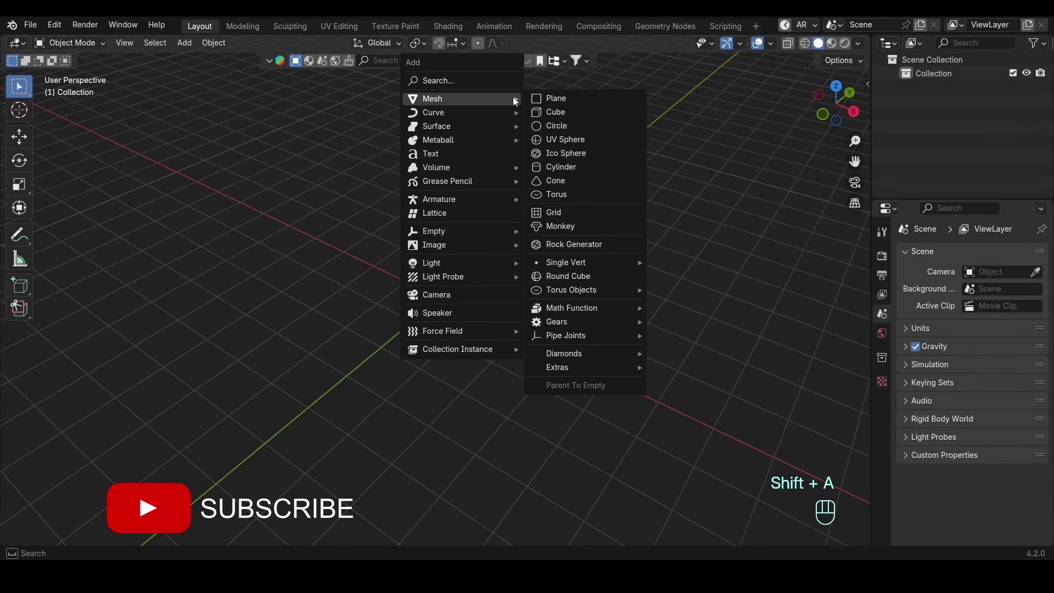
Step: Add a 24-vertex circle, extrude it upward and flare the top ring into an open tapered cup wall
{"action": "left_click", "coordinate": [540, 257]}
{"action": "left_click_drag", "start_coordinate": [544, 279], "coordinate": [543, 291]}
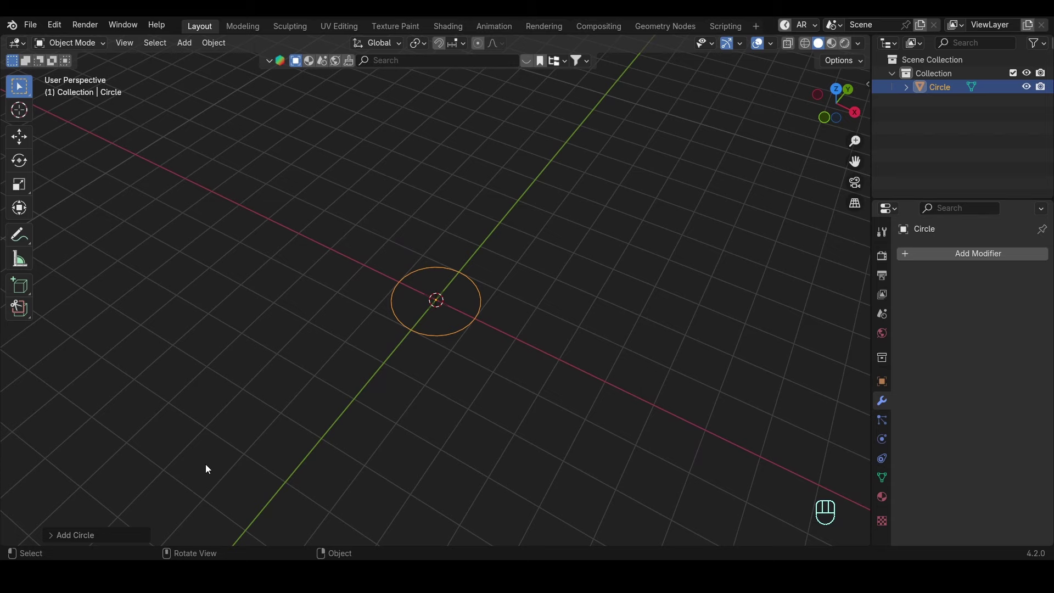
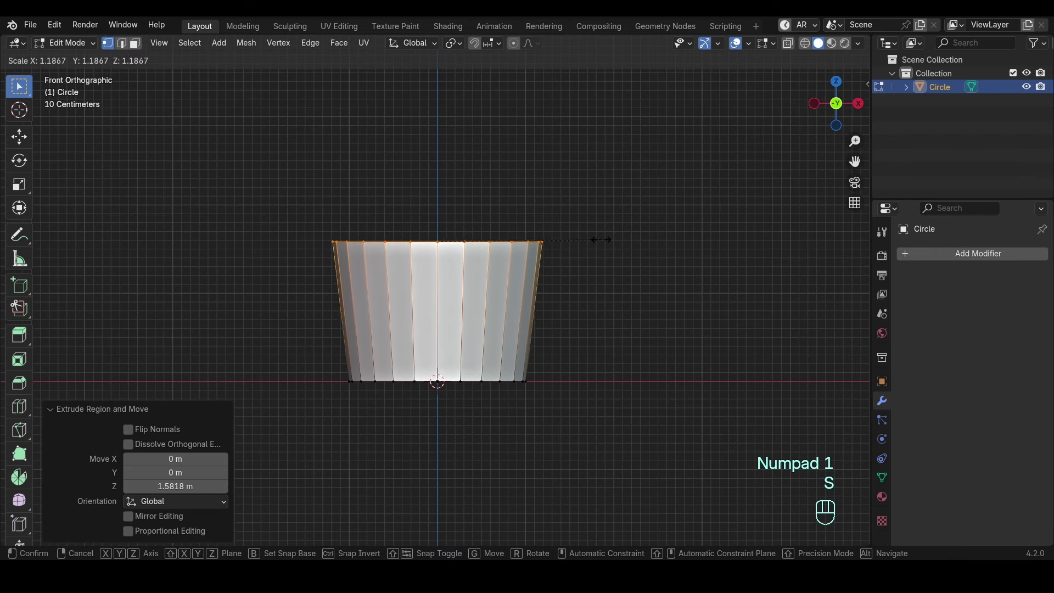
{"action": "key", "text": "g"}
{"action": "key", "text": "a"}
{"action": "key", "text": "shift+n"}
{"action": "key", "text": "Tab"}
{"action": "left_click_drag", "start_coordinate": [625, 233], "coordinate": [576, 306]}
{"action": "left_click_drag", "start_coordinate": [568, 306], "coordinate": [555, 315]}
{"action": "key", "text": "Tab"}
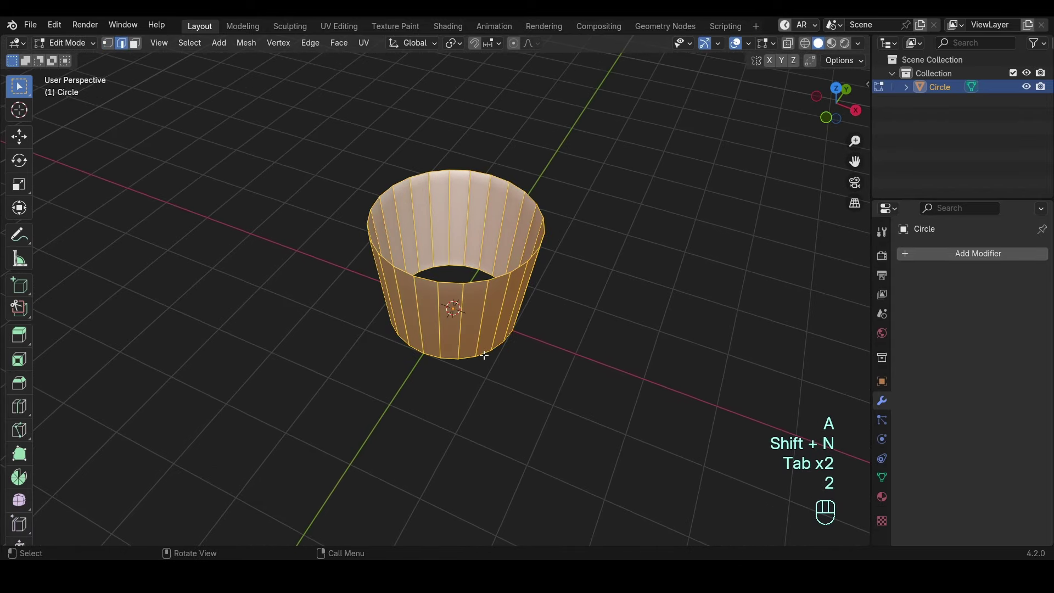
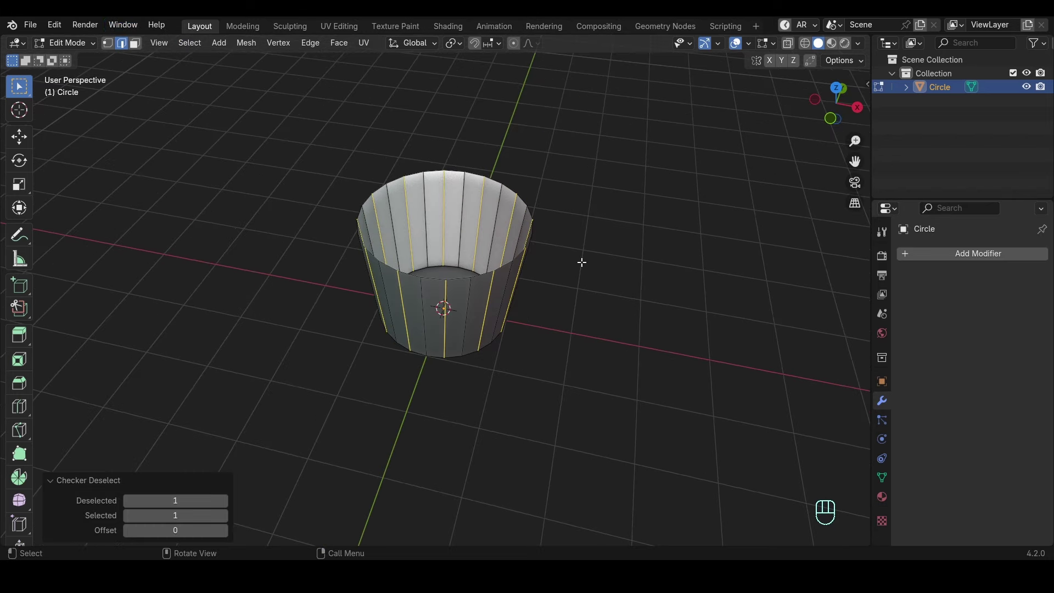
Step: Scale alternating edges inward into flutes, then subdivide and smooth-shade the cup liner
{"action": "key", "text": "s"}
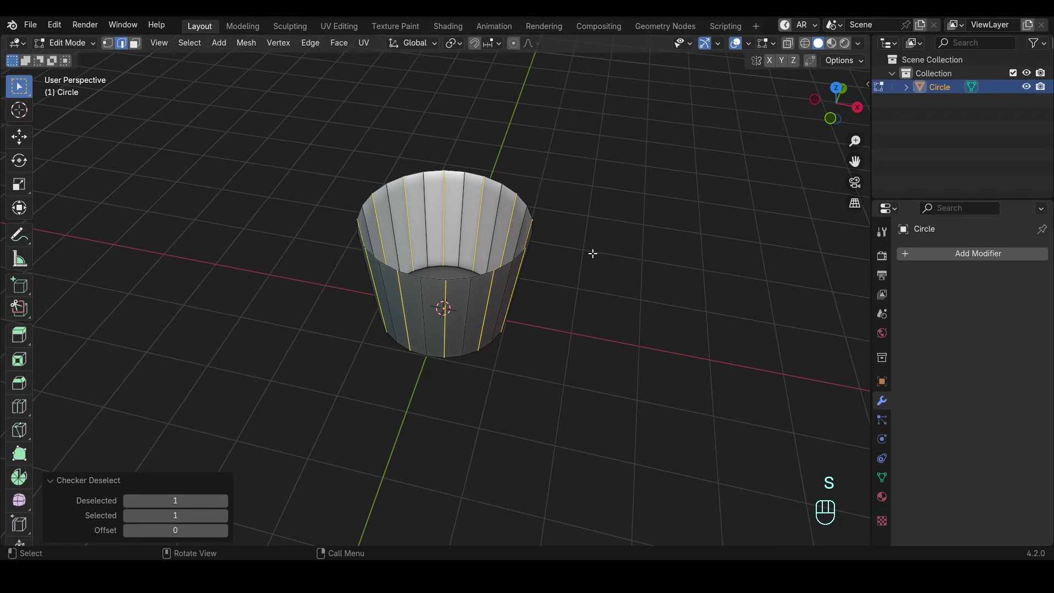
{"action": "key", "text": "s"}
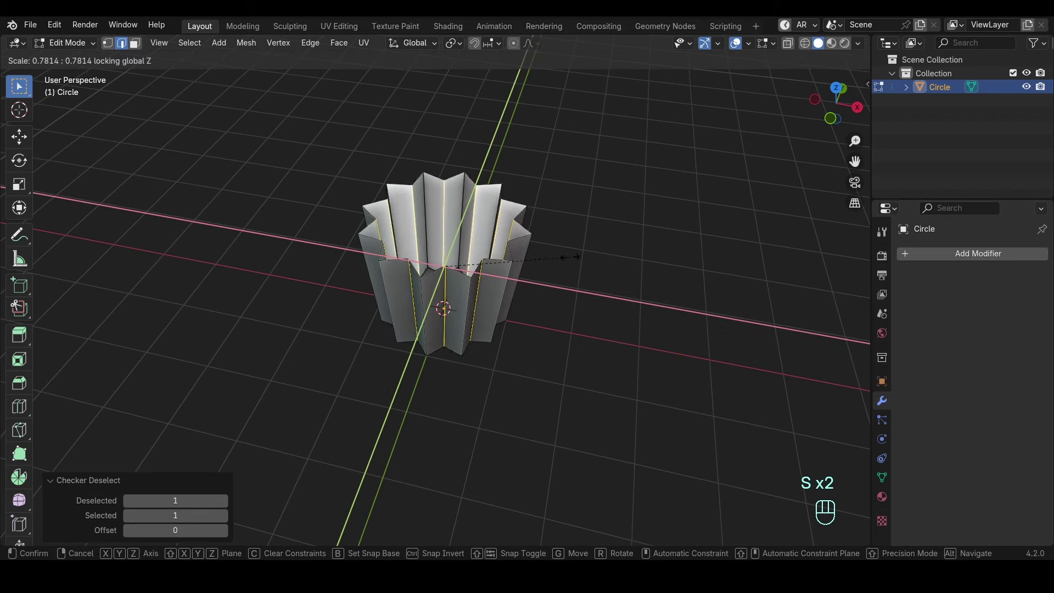
{"action": "key", "text": "Tab"}
{"action": "key", "text": "ctrl+3"}
{"action": "right_click", "coordinate": [486, 278]}
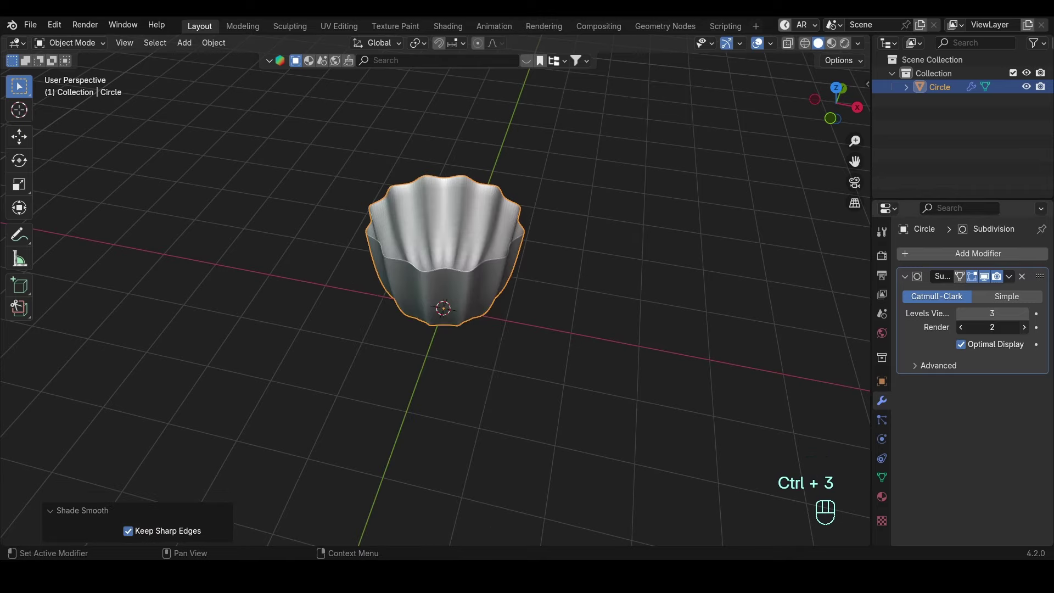
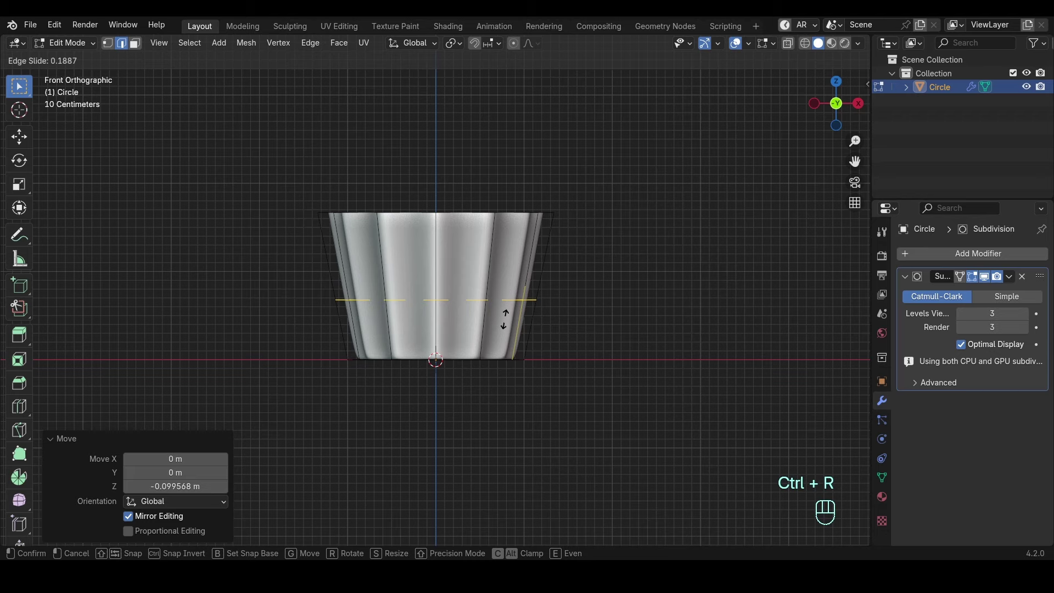
Step: Add support edge loops near the cup's rim and base and slide them into place
{"action": "key", "text": "Tab"}
{"action": "left_click_drag", "start_coordinate": [615, 262], "coordinate": [606, 283]}
{"action": "key", "text": "Tab"}
{"action": "key", "text": "ctrl+r"}
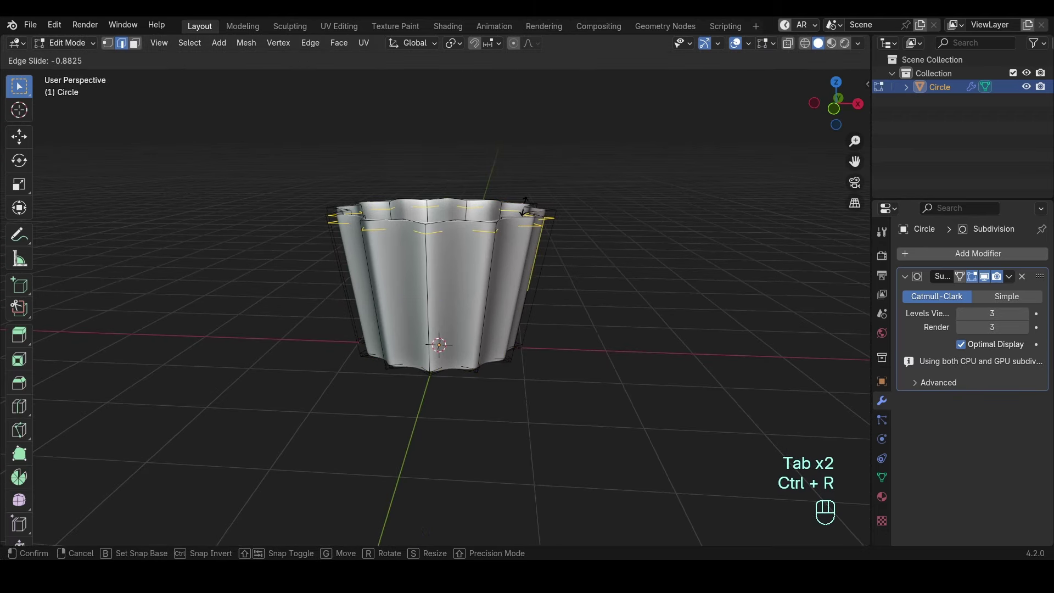
{"action": "key", "text": "Tab"}
{"action": "left_click", "coordinate": [590, 167]}
{"action": "left_click_drag", "start_coordinate": [578, 201], "coordinate": [568, 227]}
{"action": "left_click_drag", "start_coordinate": [568, 234], "coordinate": [562, 252]}
Step: Add a Solidify modifier with 0.058 m Even Thickness walls
{"action": "left_click", "coordinate": [541, 260]}
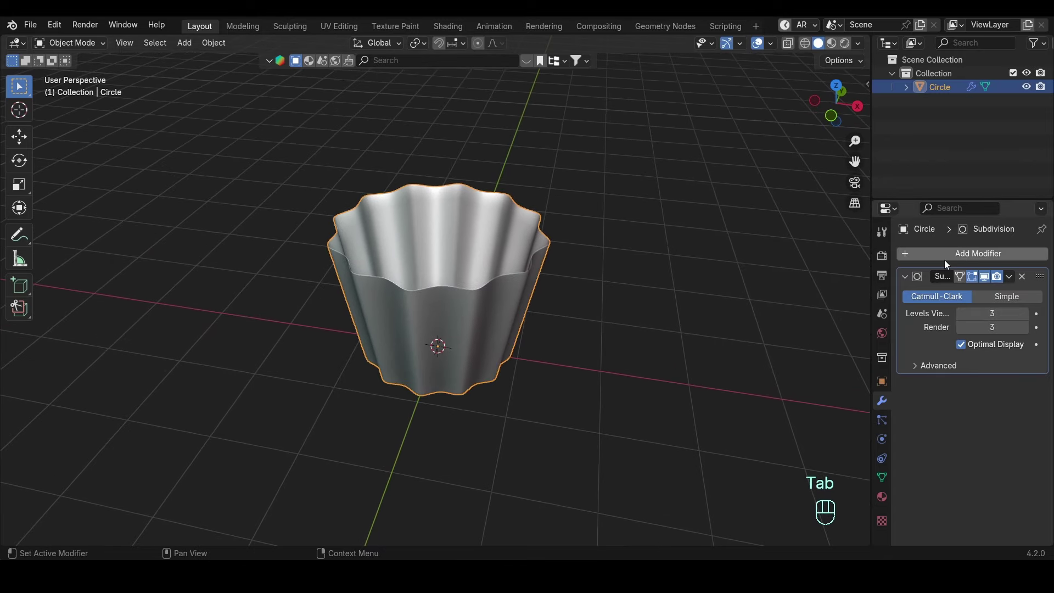
{"action": "left_click_drag", "start_coordinate": [947, 263], "coordinate": [849, 290]}
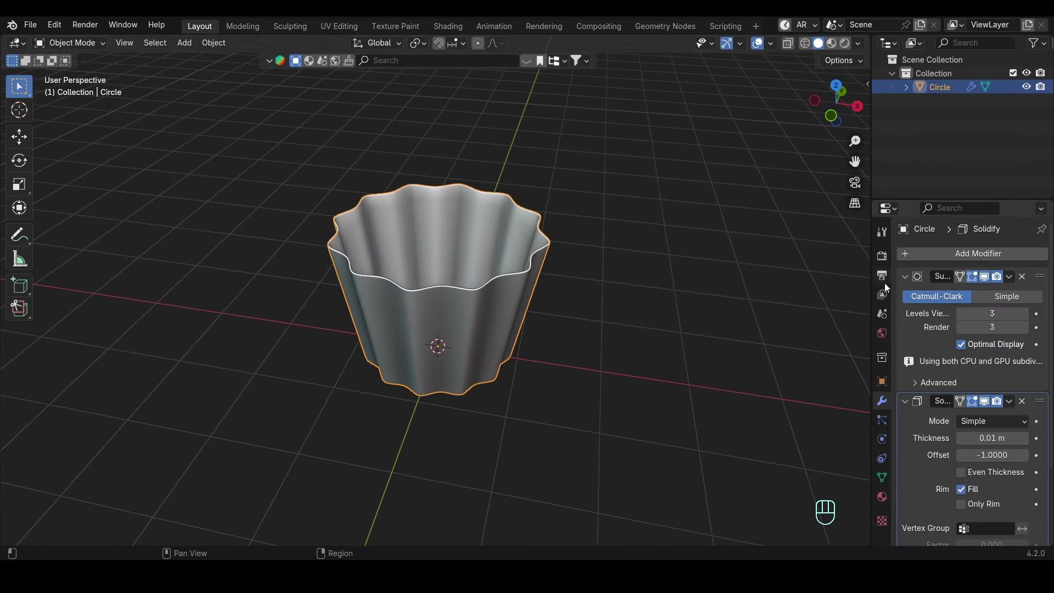
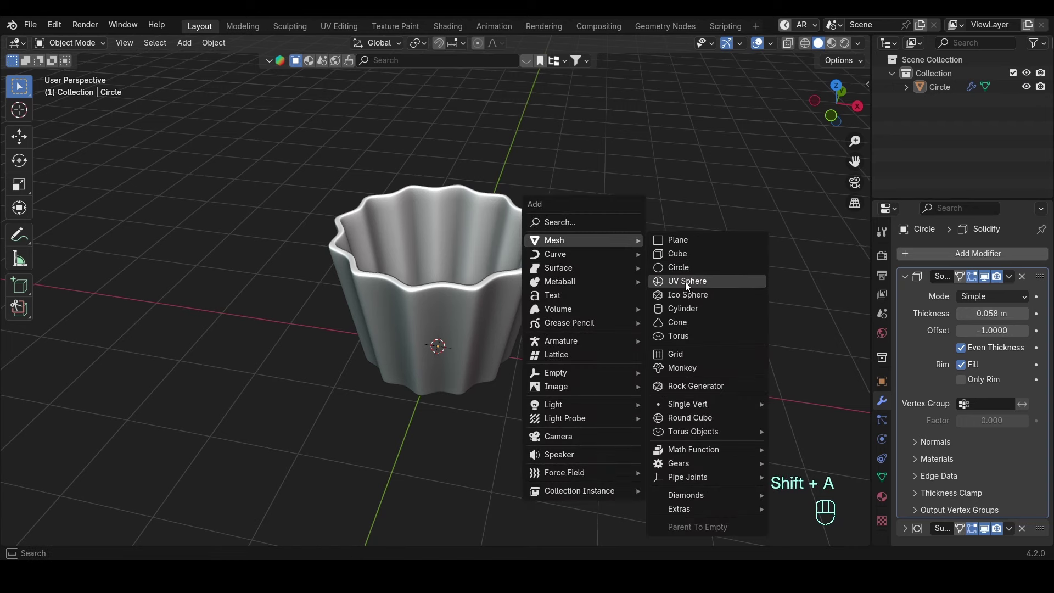
Step: Add a UV sphere, raise it into the cup opening, subdivide it and resize it to the cup
{"action": "key", "text": "ctrl+2"}
{"action": "left_click_drag", "start_coordinate": [490, 382], "coordinate": [449, 288]}
{"action": "key", "text": "g"}
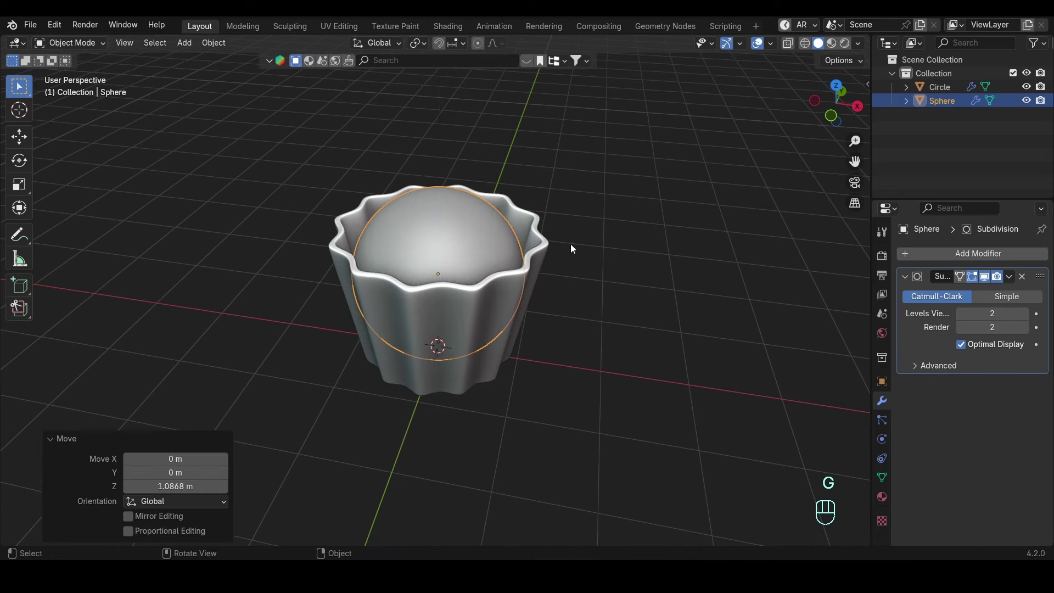
{"action": "key", "text": "Tab"}
{"action": "key", "text": "s"}
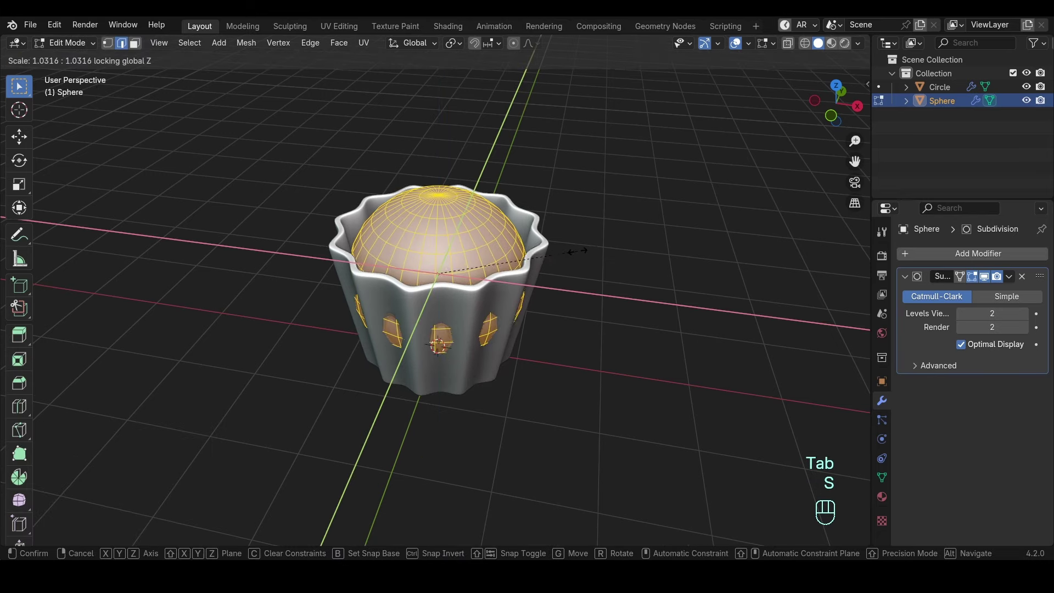
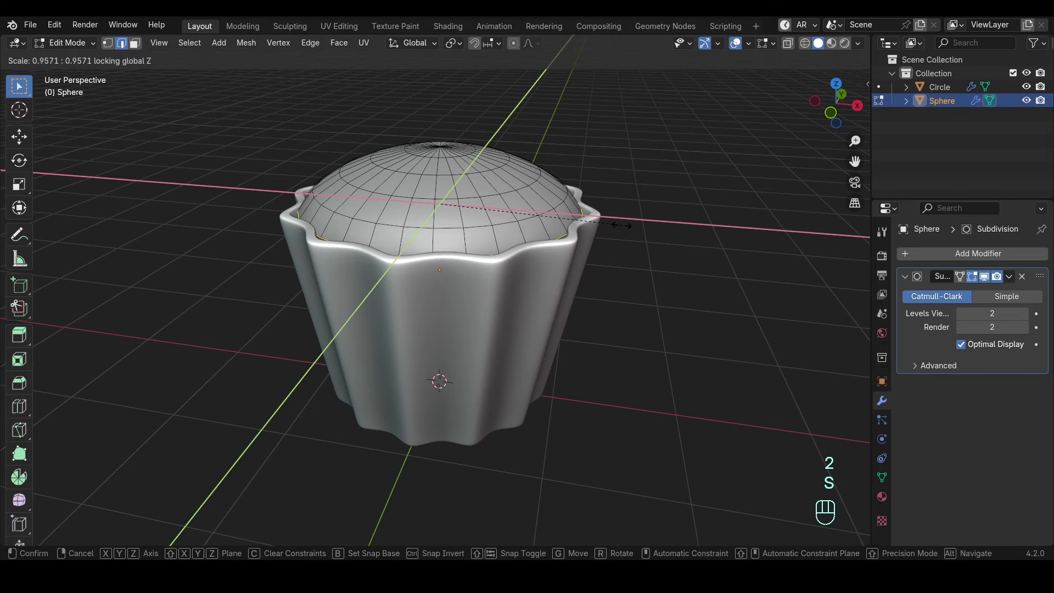
Step: Squeeze and lower the sphere into a dome that sits inside the rim
{"action": "key", "text": "g"}
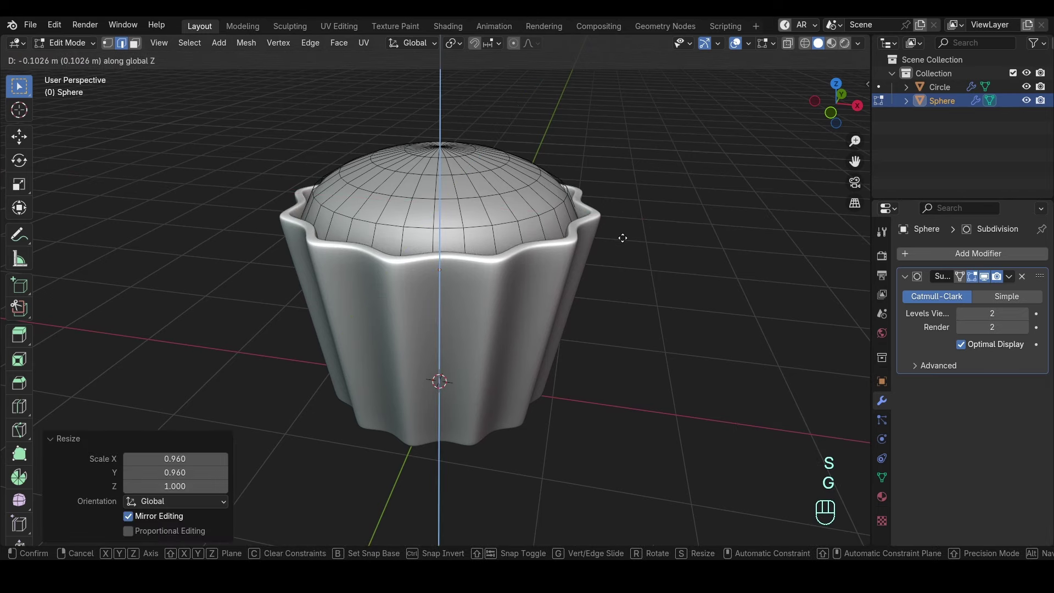
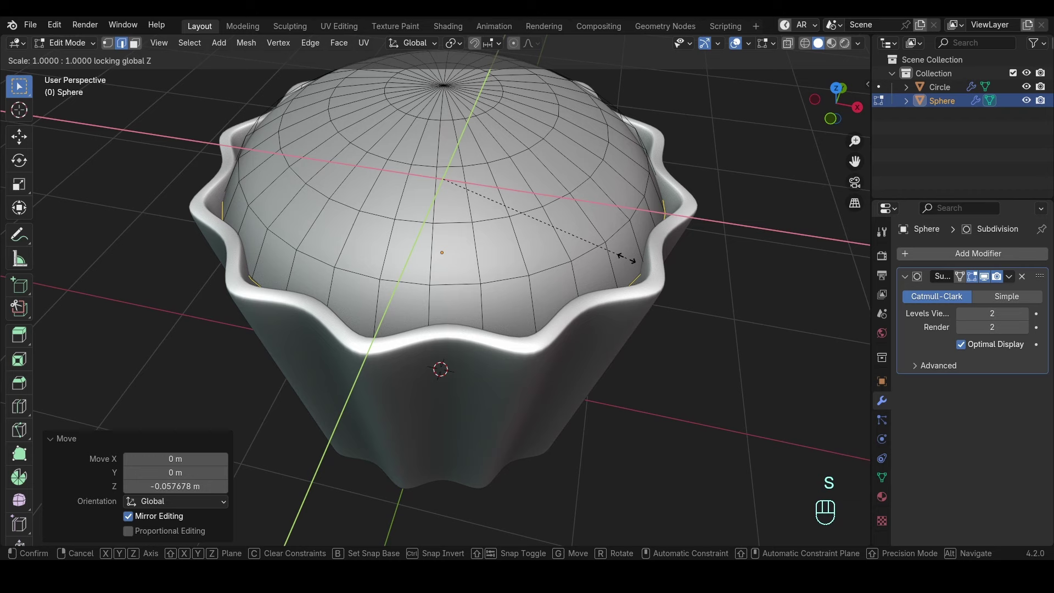
{"action": "key", "text": "s"}
{"action": "key", "text": "Tab"}
{"action": "left_click_drag", "start_coordinate": [720, 282], "coordinate": [720, 231]}
{"action": "middle_click", "coordinate": [626, 207]}
{"action": "left_click_drag", "start_coordinate": [615, 194], "coordinate": [618, 237]}
{"action": "middle_click", "coordinate": [615, 240]}
{"action": "left_click_drag", "start_coordinate": [605, 242], "coordinate": [599, 273]}
{"action": "left_click", "coordinate": [446, 279]}
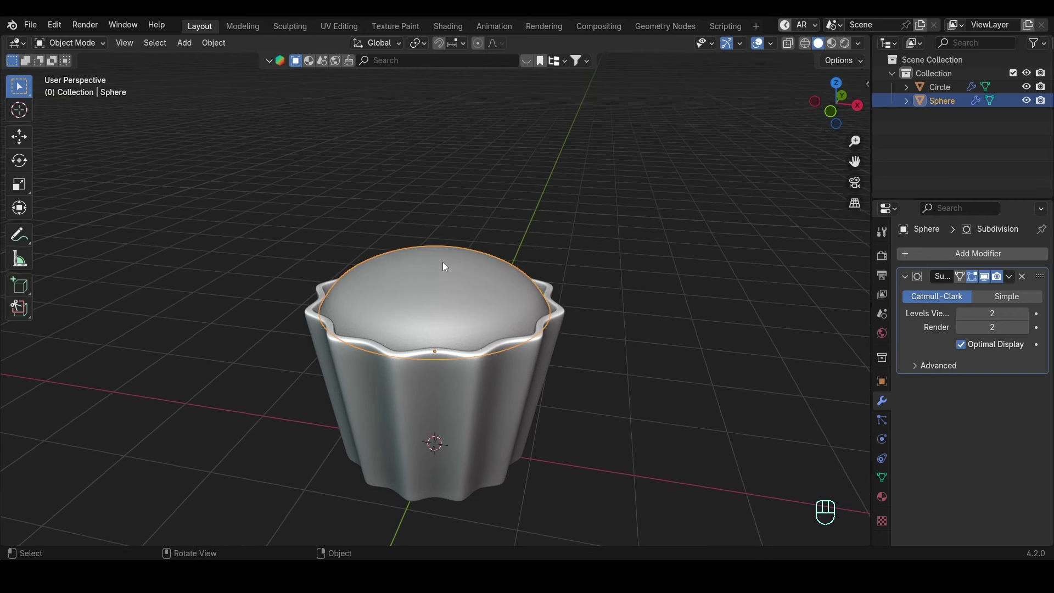
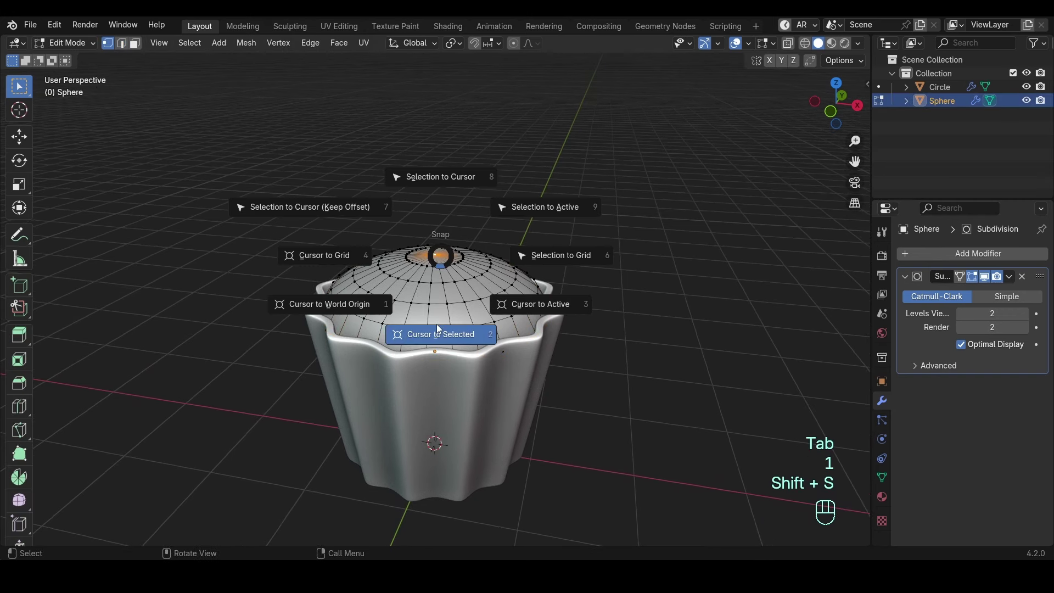
Step: Place the 3D cursor on the dome top, add a circle there and extrude it into a tall tube
{"action": "key", "text": "Tab"}
{"action": "left_click", "coordinate": [515, 229]}
{"action": "key", "text": "shift+a"}
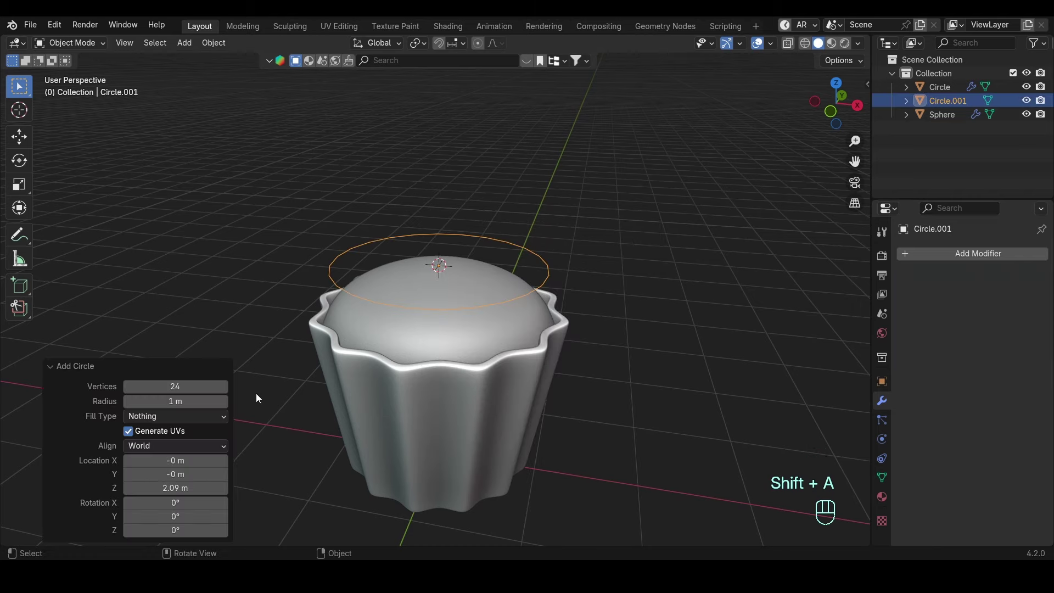
{"action": "key", "text": "Tab"}
{"action": "key", "text": "1"}
{"action": "key", "text": "Tab"}
{"action": "key", "text": "g"}
{"action": "key", "text": "Tab"}
{"action": "key", "text": "1"}
{"action": "key", "text": "e"}
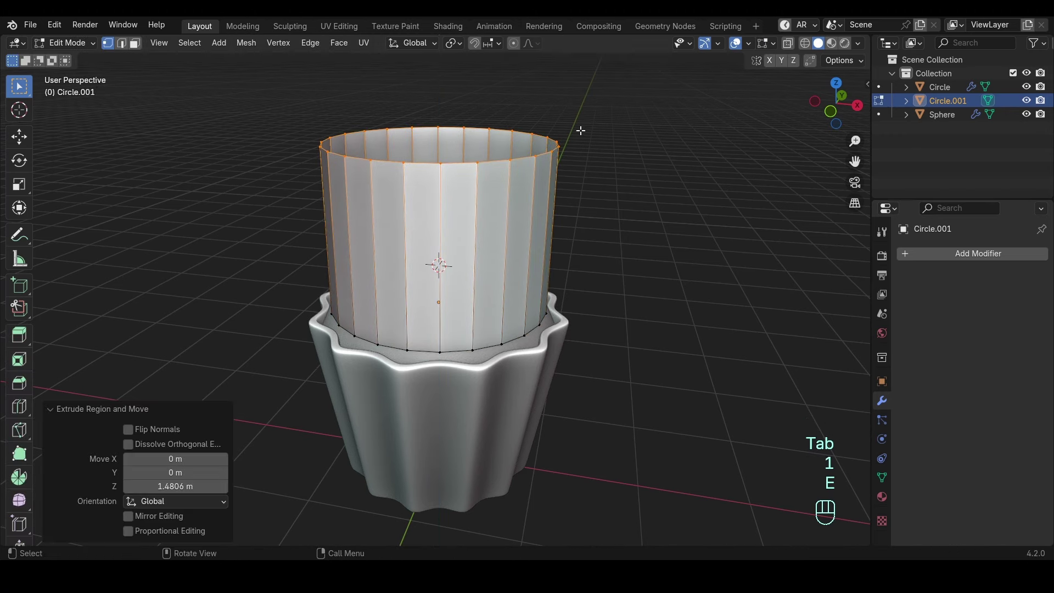
Step: Recalculate the tube's normals and select every other vertical edge for fluting
{"action": "key", "text": "a"}
{"action": "key", "text": "shift+n"}
{"action": "key", "text": "2"}
{"action": "key", "text": "ctrl+z"}
{"action": "key", "text": "Tab"}
{"action": "key", "text": "2"}
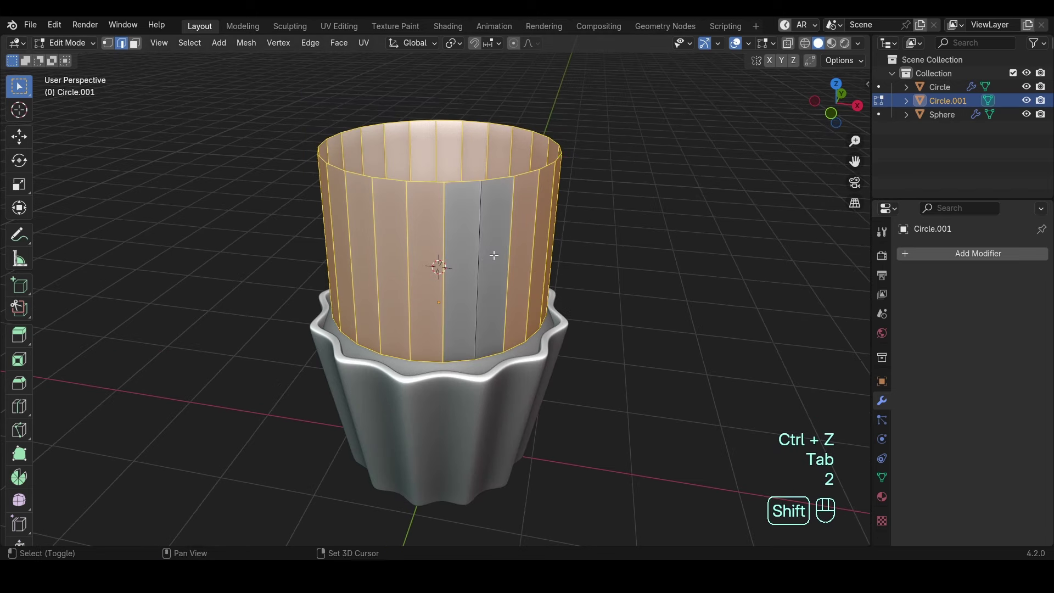
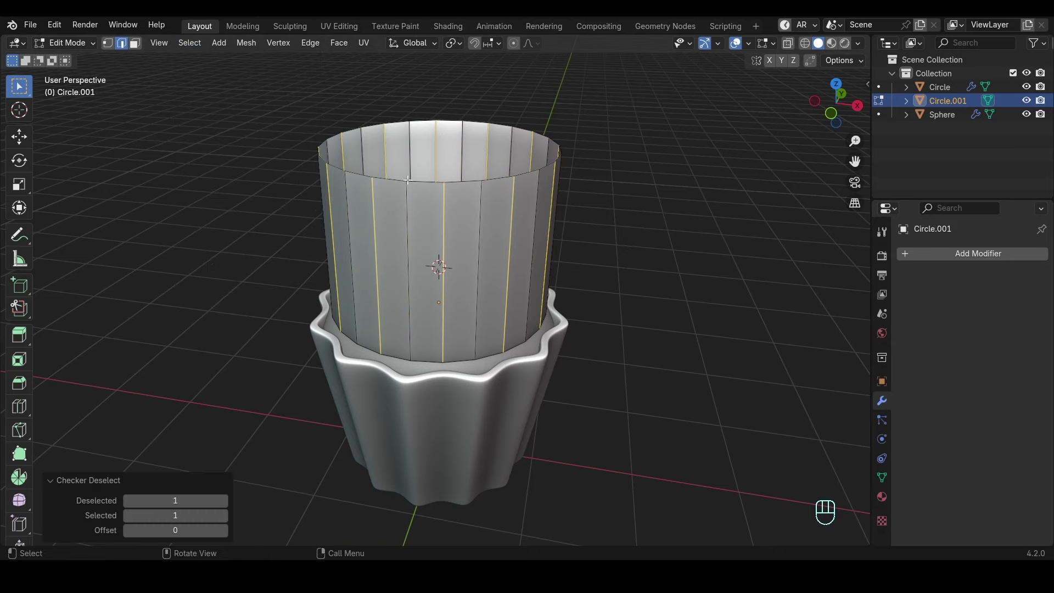
Step: Scale the frosting column inward on X/Y to narrow it slightly
{"action": "key", "text": "s"}
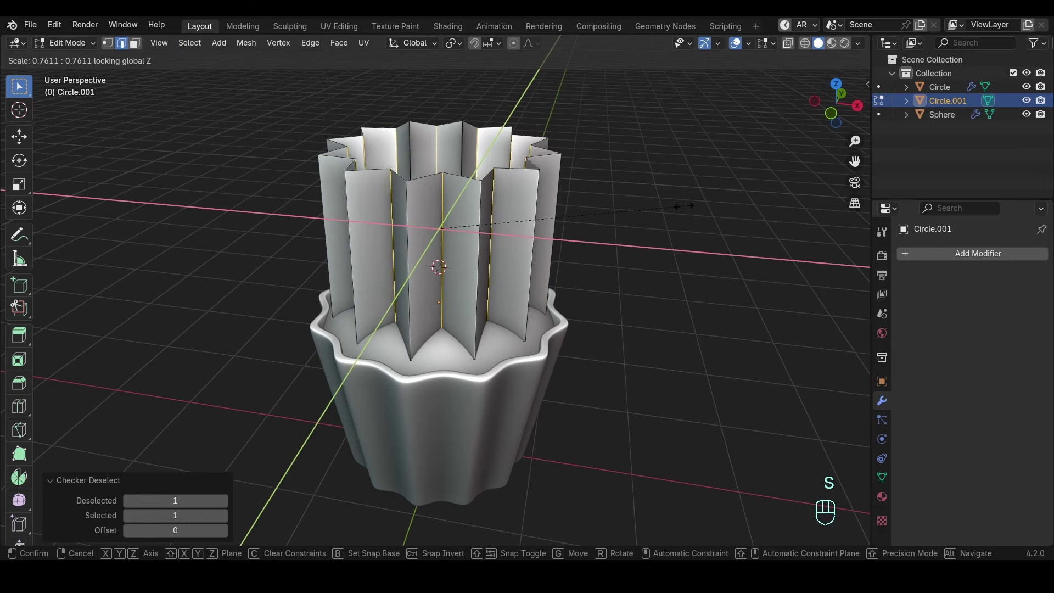
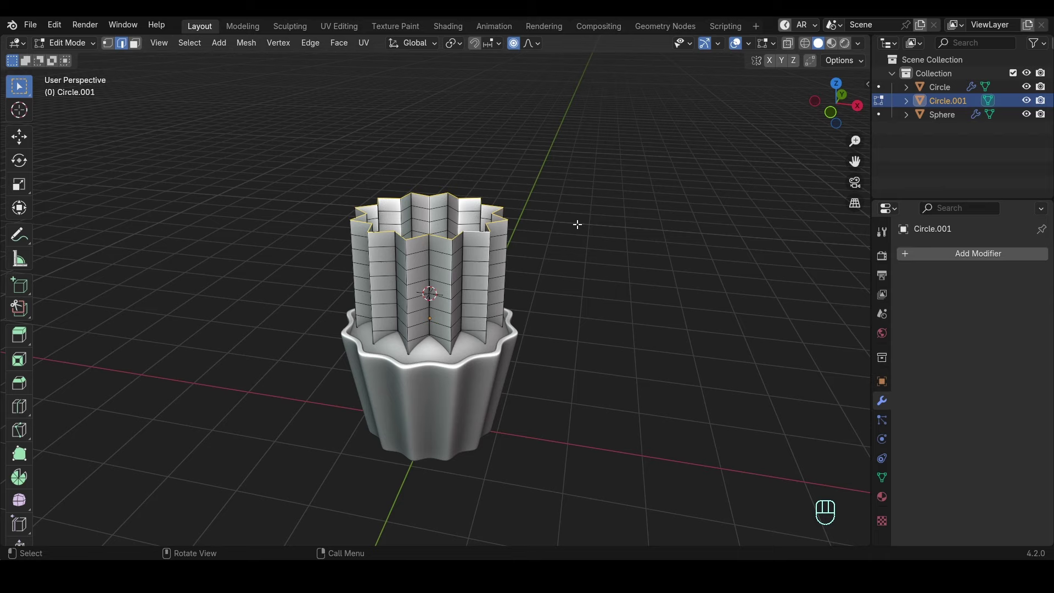
Step: Twist the frosting top 70° around Z with proportional editing and taper it to a pointed tip
{"action": "key", "text": "r"}
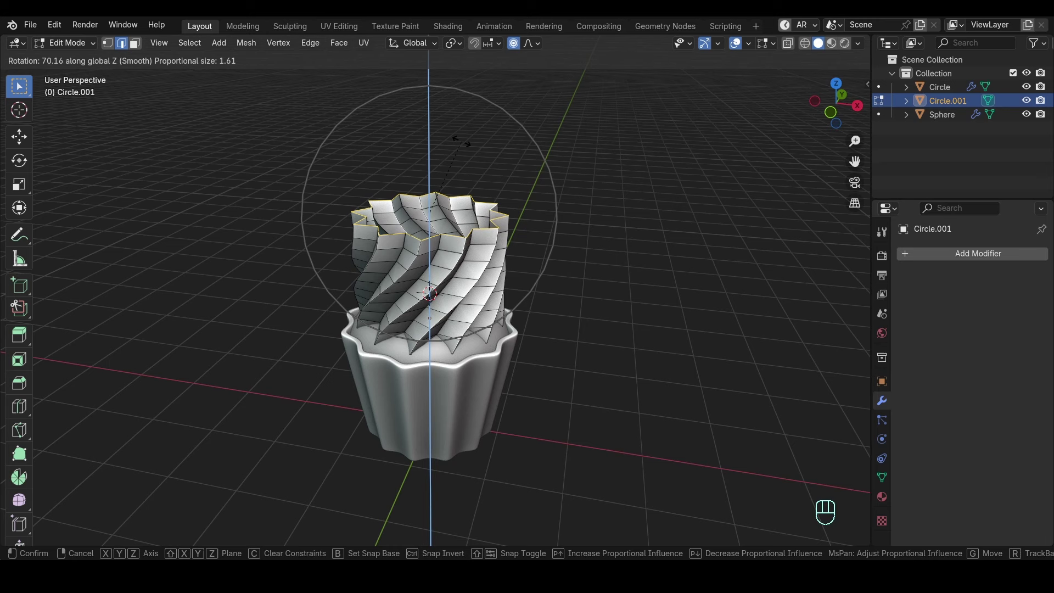
{"action": "key", "text": "s"}
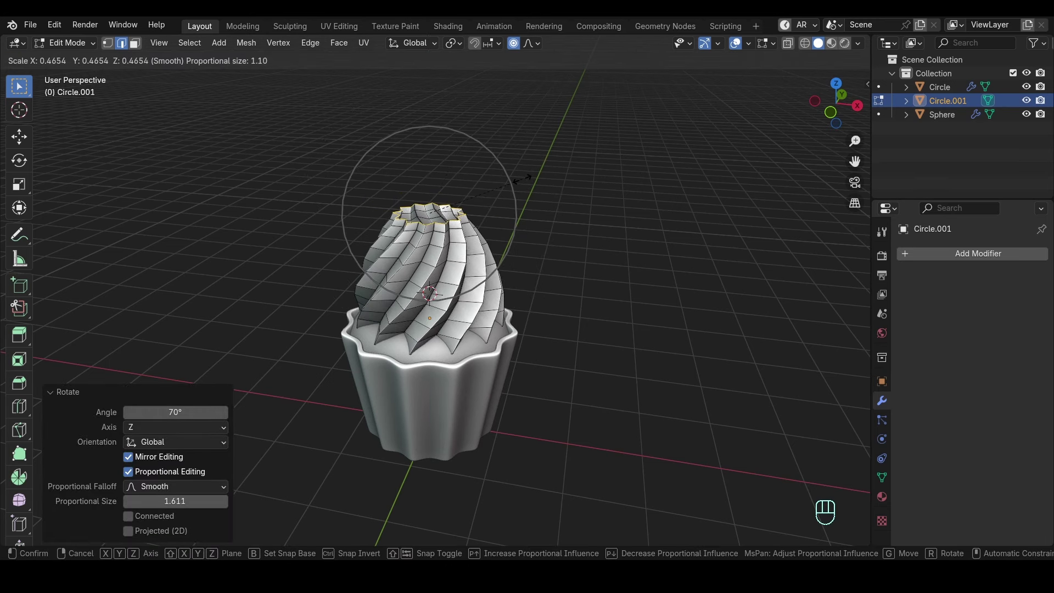
{"action": "key", "text": "s"}
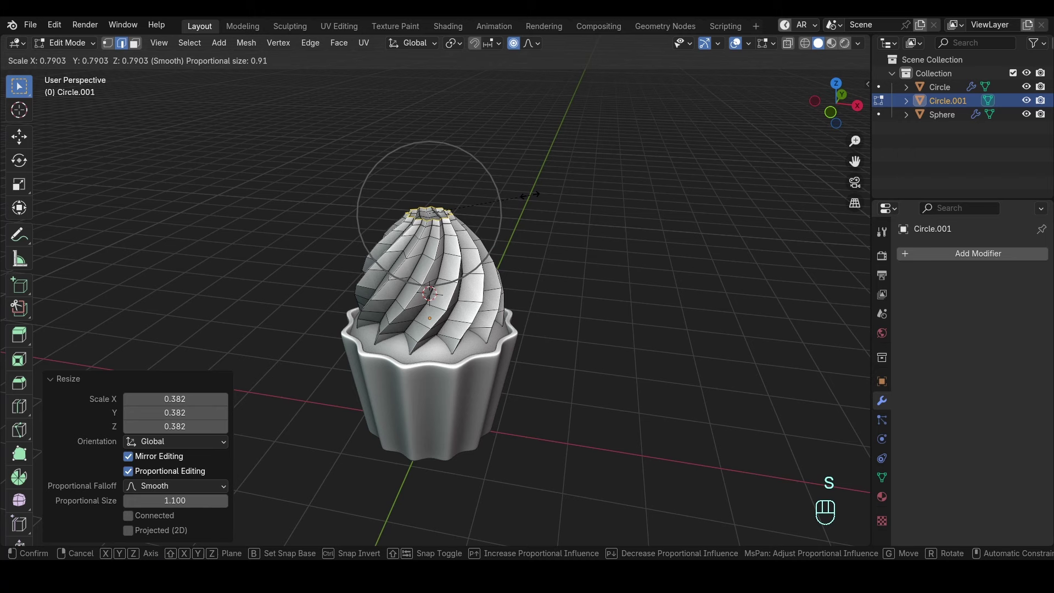
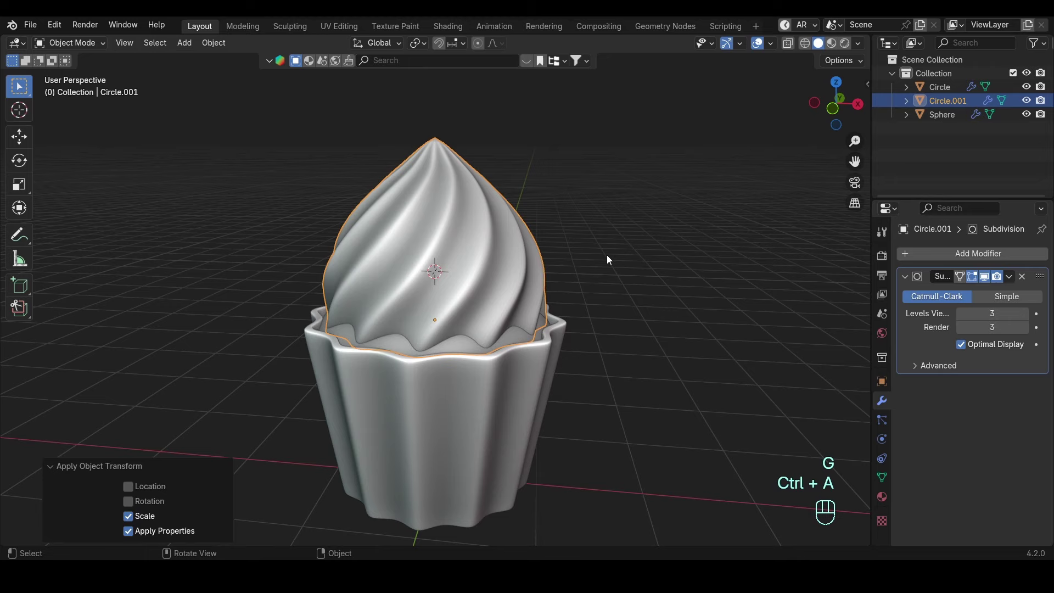
Step: Flatten the frosting shorter on Z and apply its scale
{"action": "key", "text": "s"}
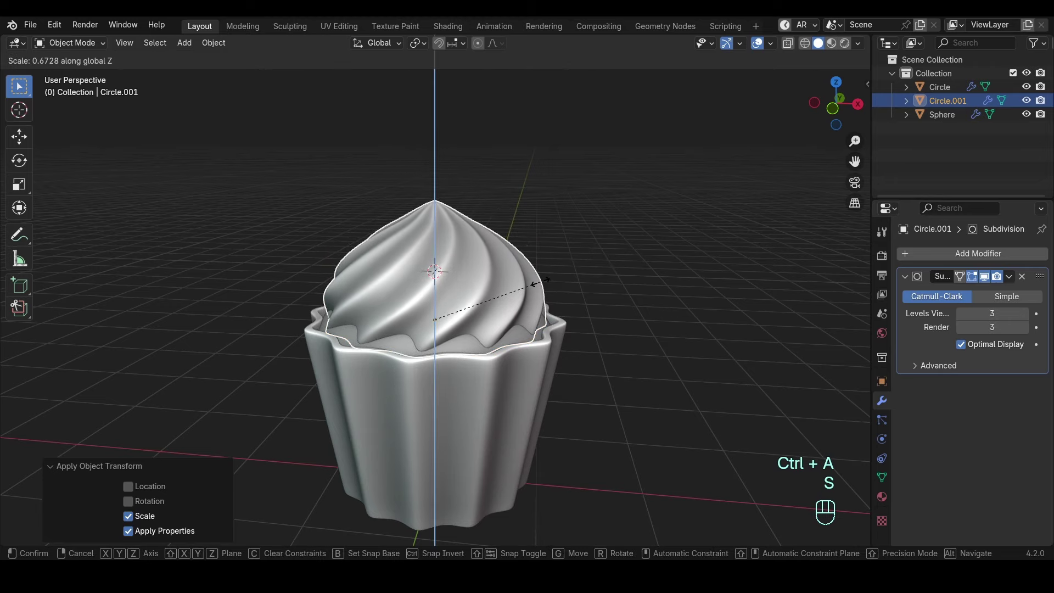
{"action": "key", "text": "ctrl+a"}
{"action": "left_click", "coordinate": [595, 250]}
{"action": "left_click_drag", "start_coordinate": [588, 277], "coordinate": [576, 300]}
{"action": "middle_click", "coordinate": [534, 304]}
{"action": "left_click_drag", "start_coordinate": [487, 282], "coordinate": [509, 278]}
Step: Add a subdivided UV sphere, shrink it to pearl size on the frosting and switch to top view
{"action": "key", "text": "shift+a"}
{"action": "left_click", "coordinate": [632, 263]}
{"action": "key", "text": "ctrl+2"}
{"action": "right_click", "coordinate": [529, 256]}
{"action": "key", "text": "Tab"}
{"action": "key", "text": "3"}
{"action": "key", "text": "s"}
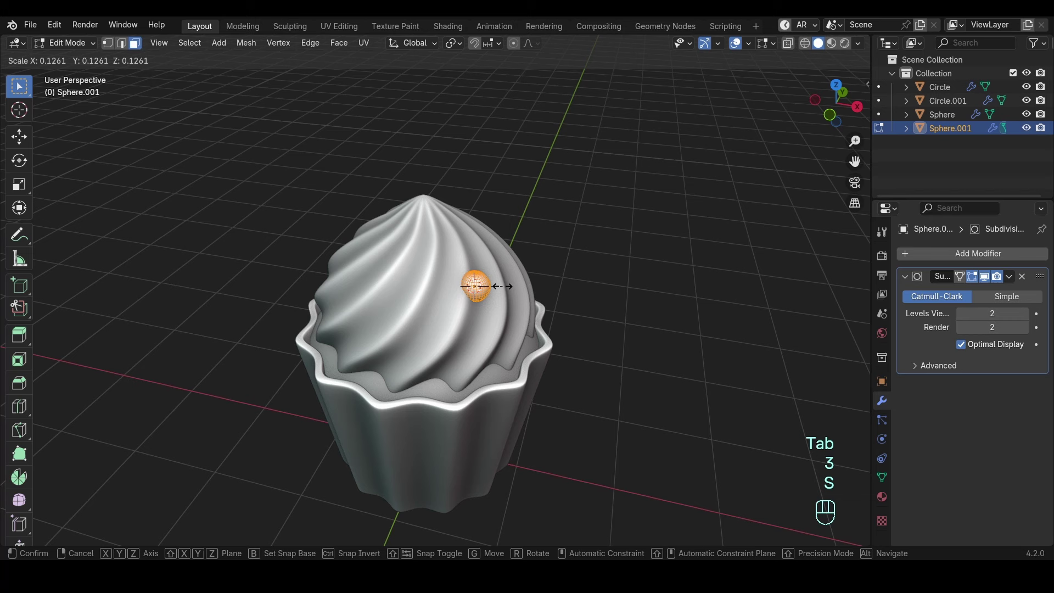
{"action": "key", "text": "Tab"}
{"action": "key", "text": "KP_7"}
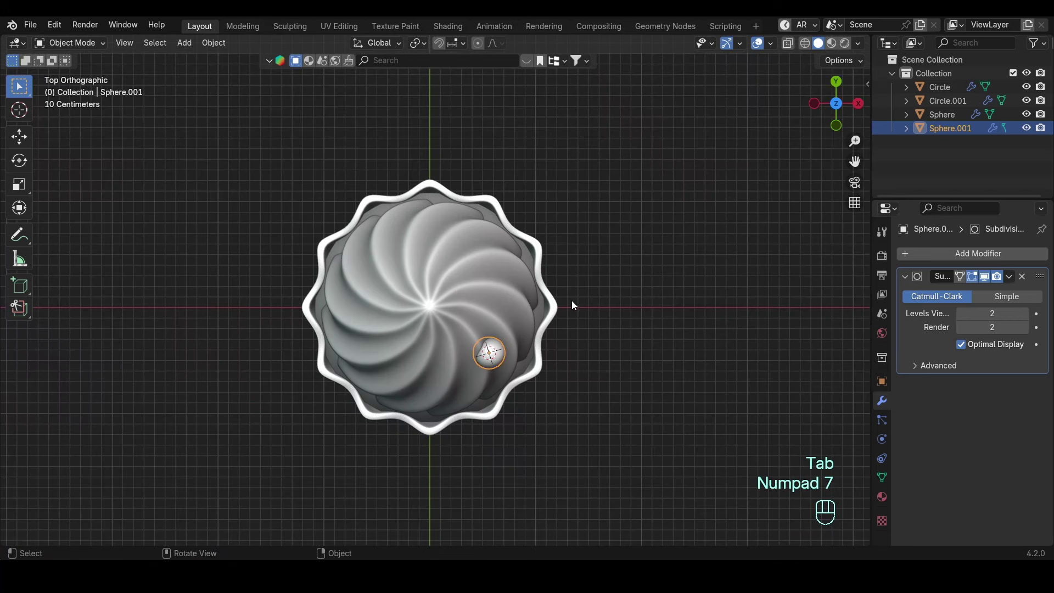
Step: Make linked pearl copies and set one onto the frosting's upper right edge
{"action": "key", "text": "alt+d"}
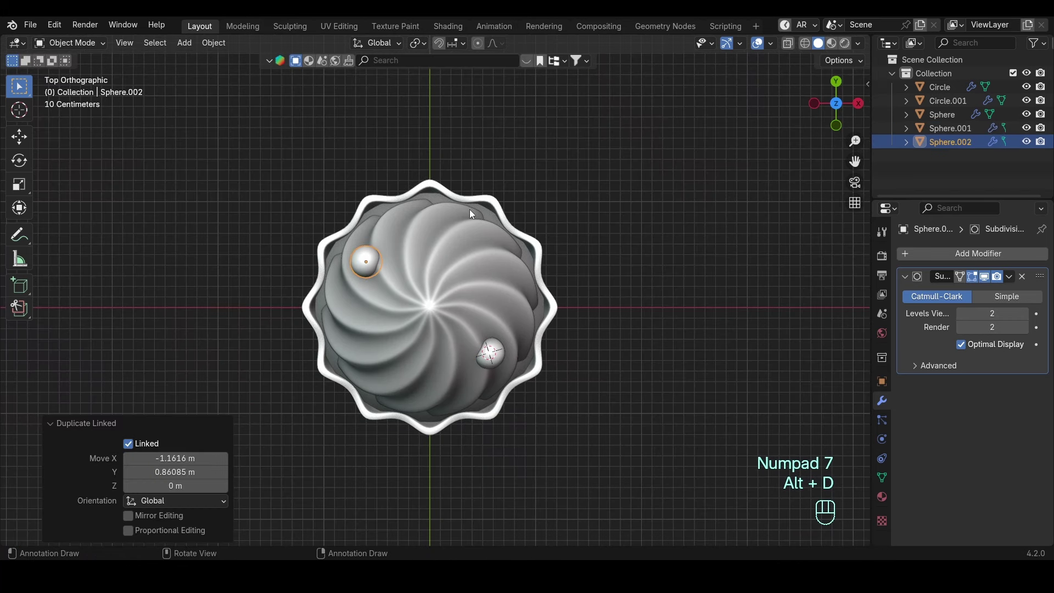
{"action": "key", "text": "alt+d"}
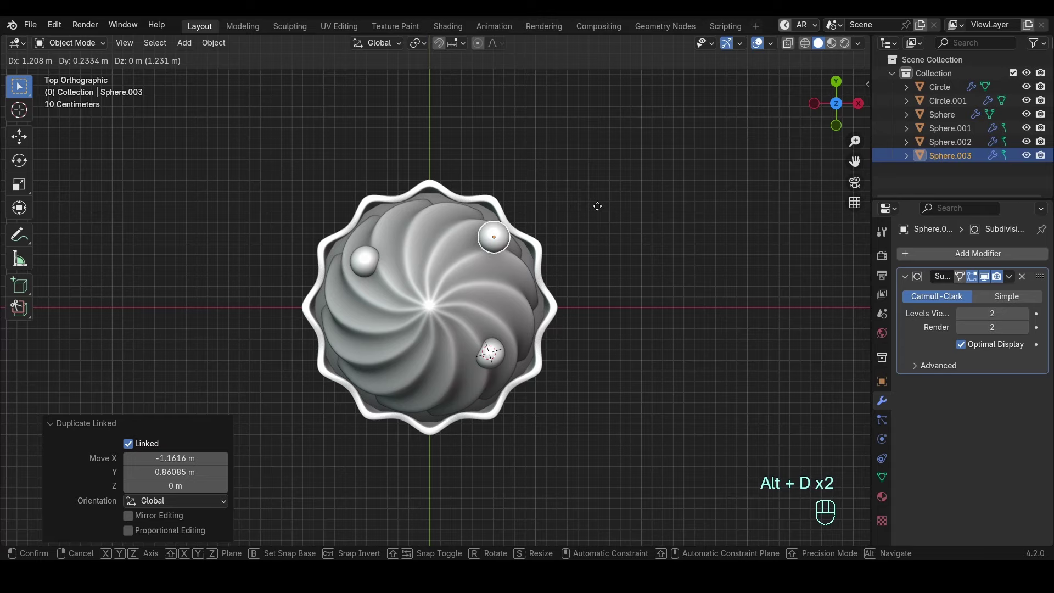
{"action": "left_click_drag", "start_coordinate": [671, 295], "coordinate": [582, 175]}
{"action": "left_click", "coordinate": [602, 199]}
{"action": "key", "text": "g"}
{"action": "key", "text": "KP_7"}
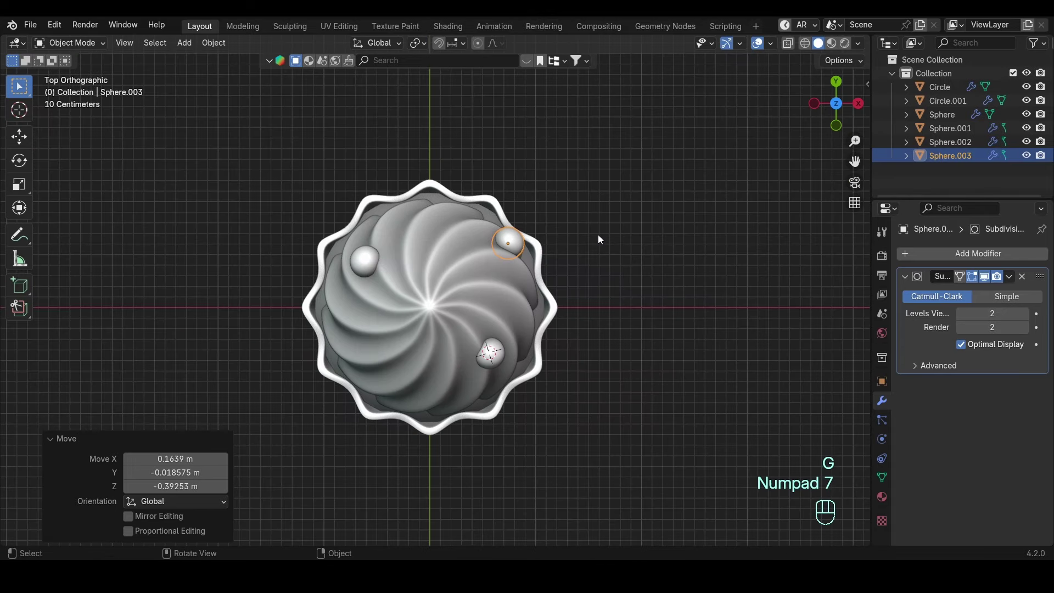
Step: Duplicate more linked pearls and place one near the frosting centre at the right height
{"action": "key", "text": "alt+d"}
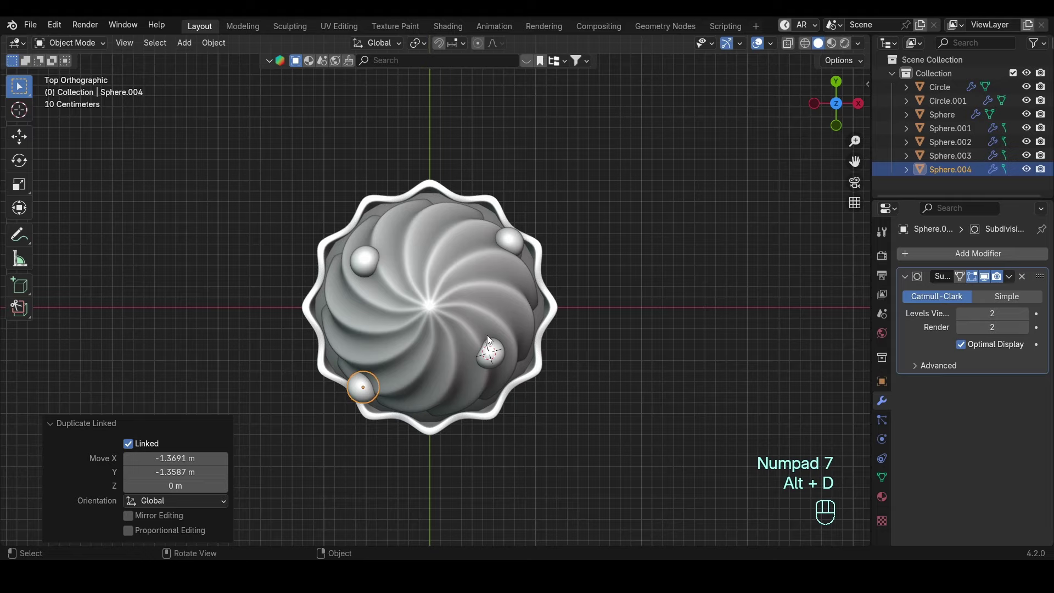
{"action": "key", "text": "alt+d"}
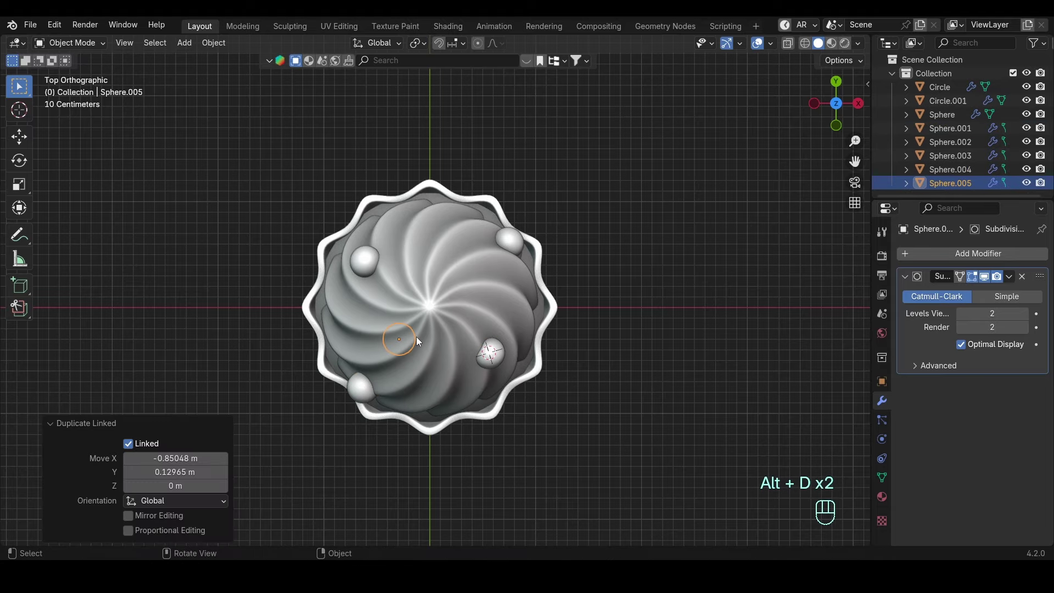
{"action": "left_click_drag", "start_coordinate": [491, 343], "coordinate": [466, 225]}
{"action": "key", "text": "g"}
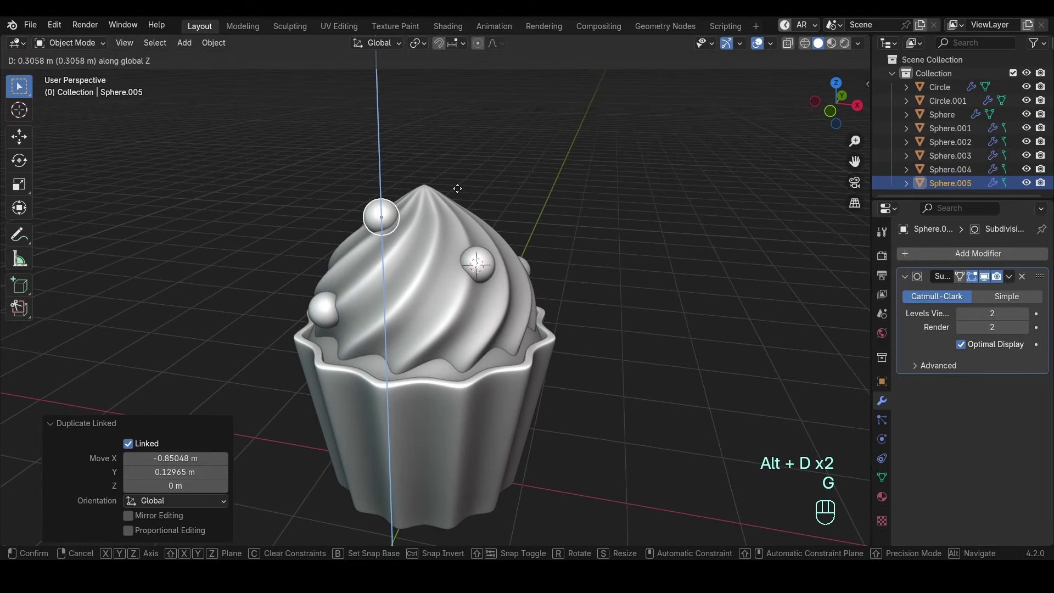
{"action": "key", "text": "KP_7"}
Step: Place another linked pearl on the frosting's upper area and lower it onto the surface
{"action": "key", "text": "alt+d"}
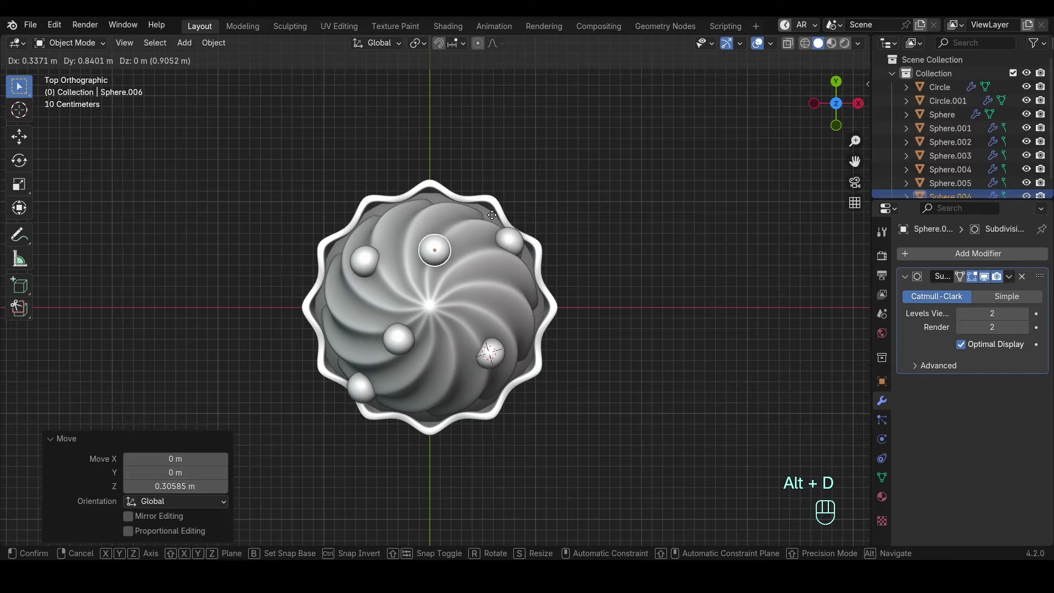
{"action": "left_click_drag", "start_coordinate": [559, 265], "coordinate": [471, 176]}
{"action": "left_click_drag", "start_coordinate": [566, 215], "coordinate": [493, 205]}
{"action": "key", "text": "g"}
{"action": "left_click_drag", "start_coordinate": [558, 258], "coordinate": [609, 265]}
{"action": "key", "text": "KP_7"}
{"action": "left_click", "coordinate": [408, 341]}
Step: Position the last linked pearl on the frosting front and adjust its height
{"action": "key", "text": "alt+d"}
{"action": "left_click_drag", "start_coordinate": [648, 303], "coordinate": [567, 177]}
{"action": "key", "text": "g"}
{"action": "left_click_drag", "start_coordinate": [582, 260], "coordinate": [530, 296]}
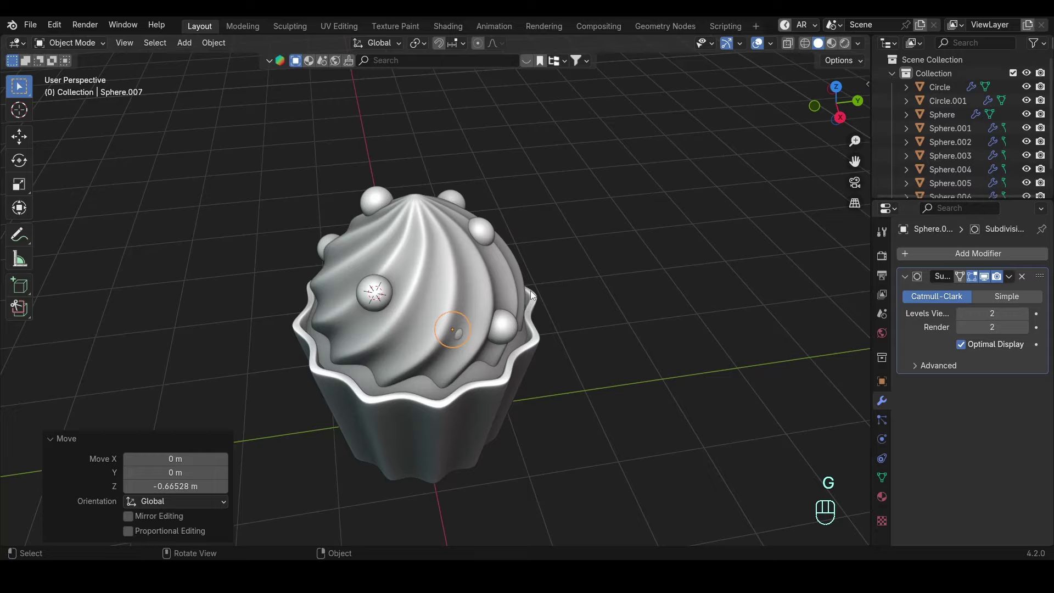
{"action": "left_click_drag", "start_coordinate": [546, 303], "coordinate": [525, 301]}
{"action": "key", "text": "g"}
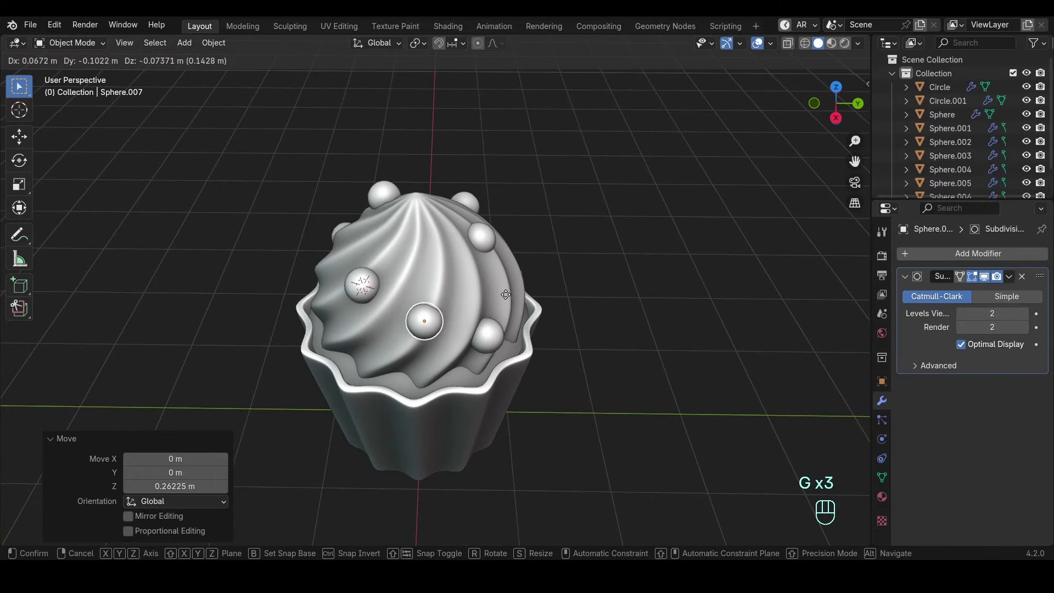
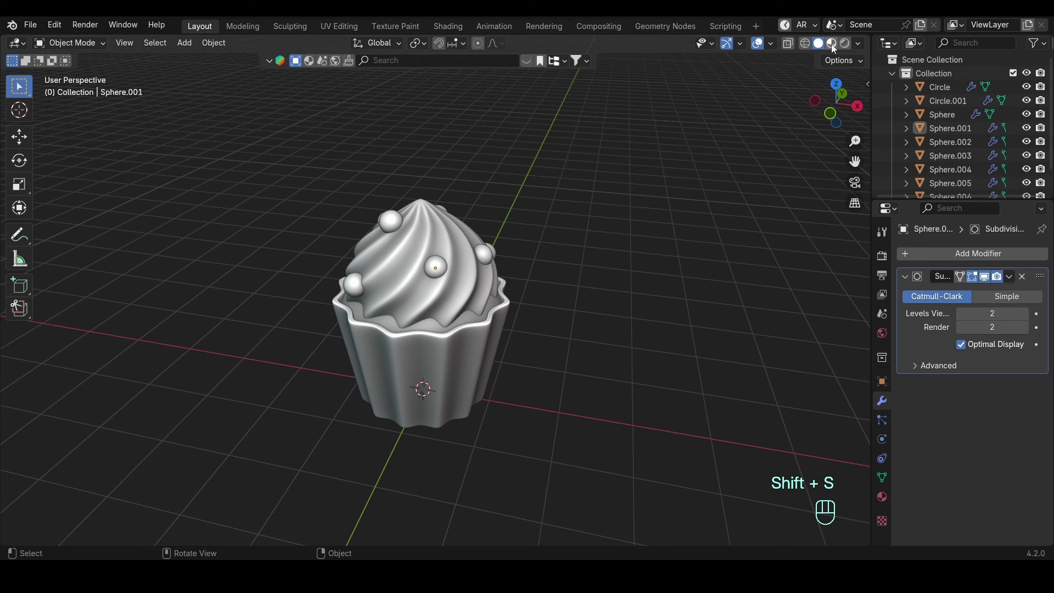
Step: Switch the viewport to Material Preview shading to see the materials on the cupcake
{"action": "left_click", "coordinate": [882, 257]}
{"action": "left_click", "coordinate": [917, 465]}
{"action": "left_click", "coordinate": [925, 474]}
{"action": "left_click", "coordinate": [923, 469]}
{"action": "middle_click", "coordinate": [627, 236]}
{"action": "middle_click", "coordinate": [589, 243]}
Step: Give the cup a chocolate-brown Base Color, the pearls Metallic 1 with roughness 0.35, and start the frosting's white material
{"action": "left_click", "coordinate": [570, 274]}
{"action": "left_click", "coordinate": [573, 268]}
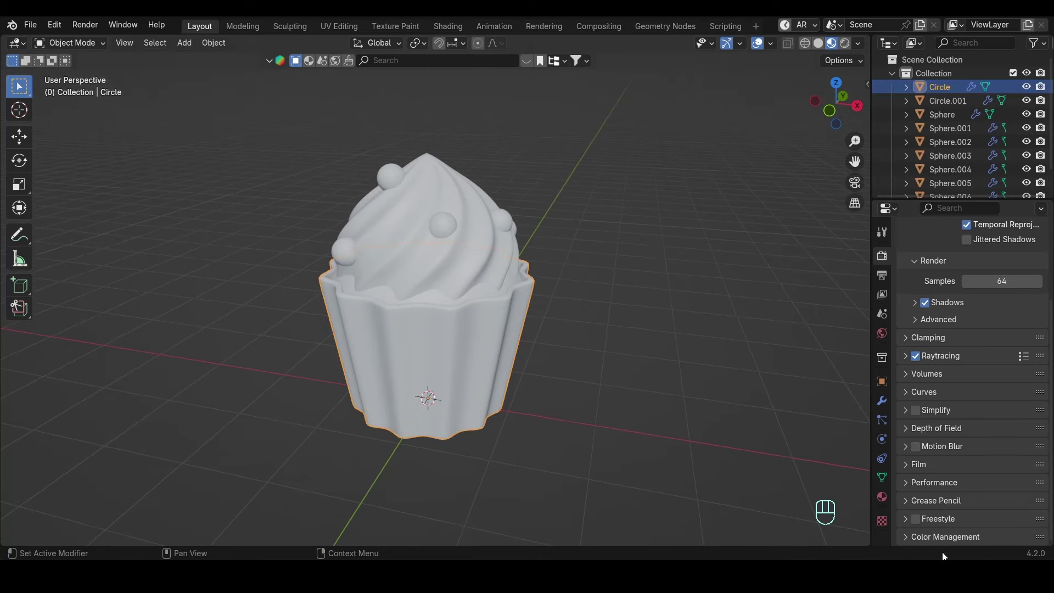
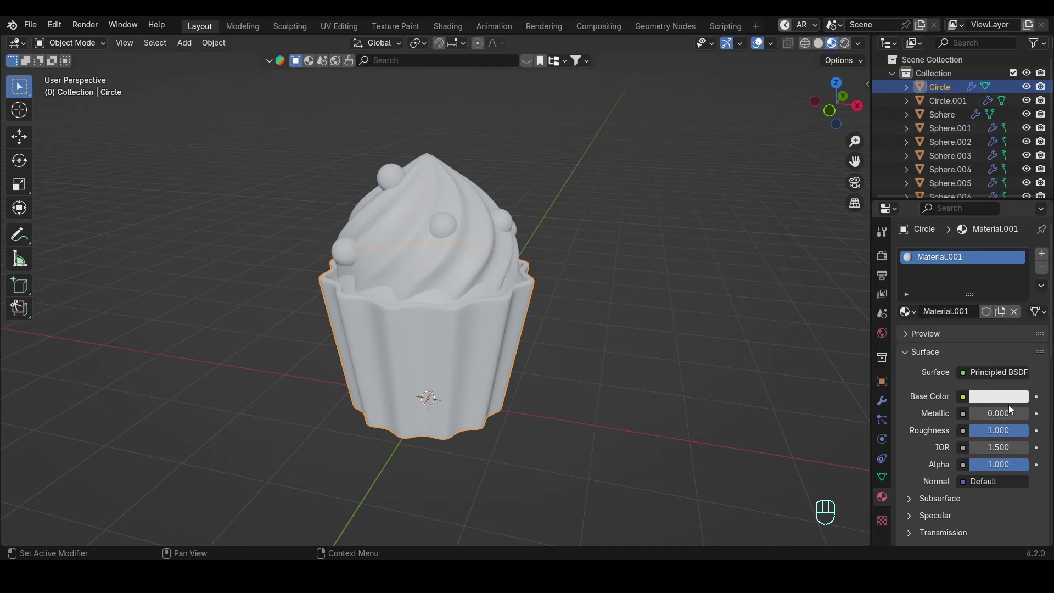
{"action": "left_click", "coordinate": [1009, 404]}
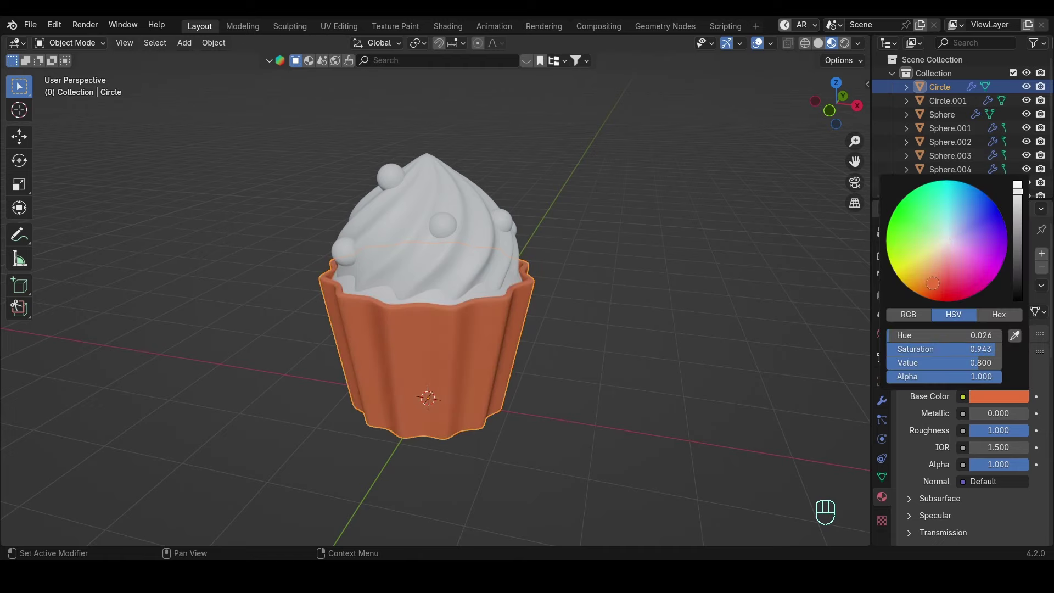
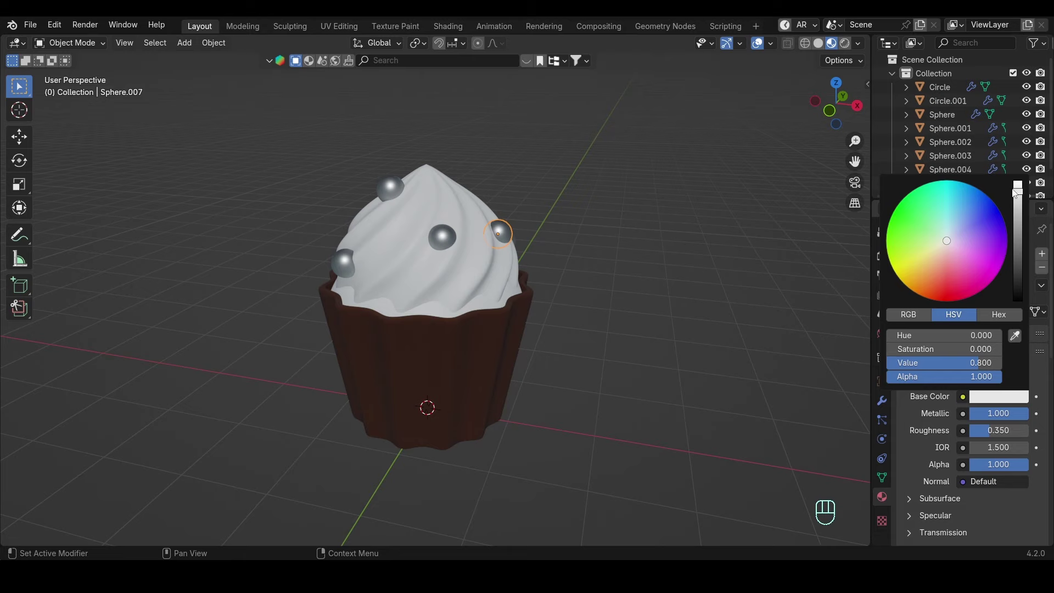
{"action": "left_click", "coordinate": [475, 268]}
{"action": "middle_click", "coordinate": [524, 307]}
{"action": "left_click", "coordinate": [980, 322]}
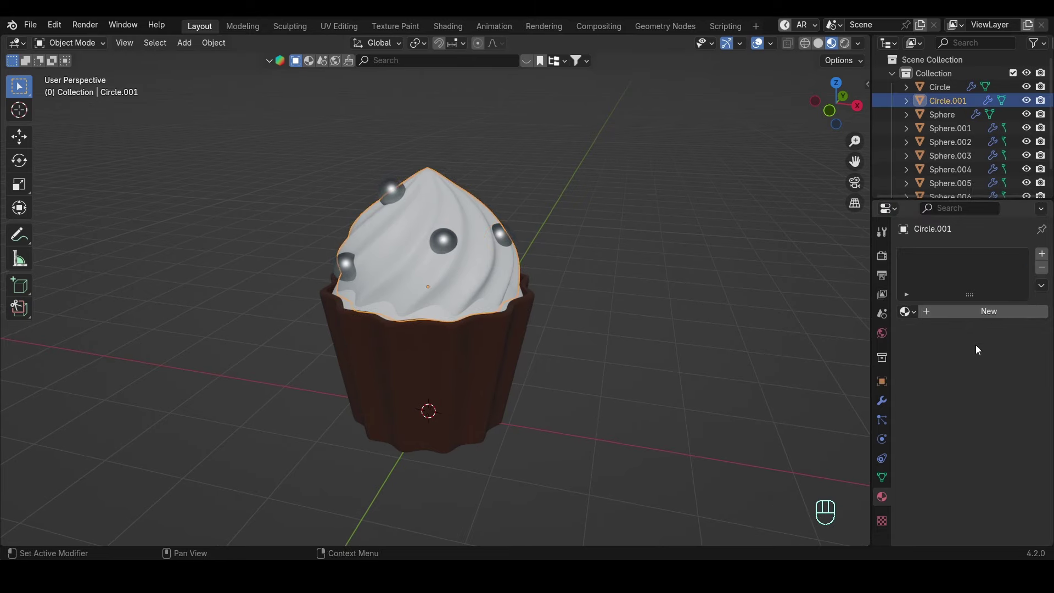